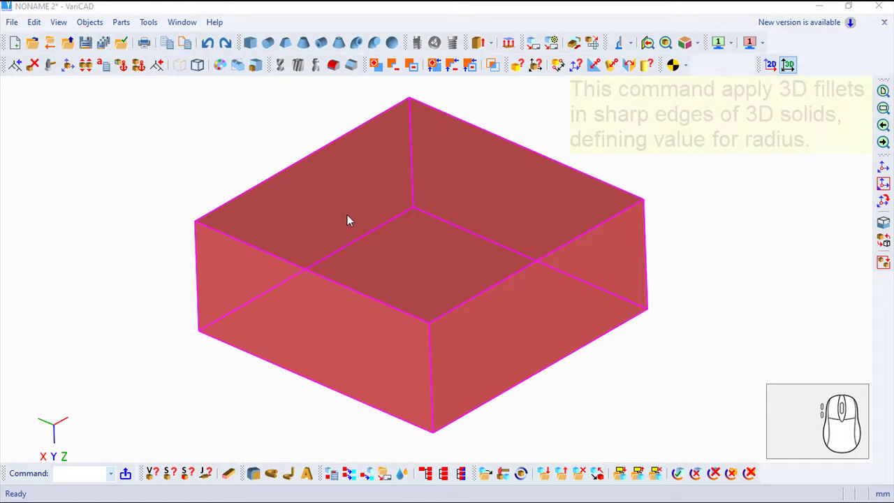
- Bring up the Objects menu to reach Common Boolean Operations and the Fillet command
click(103, 30)
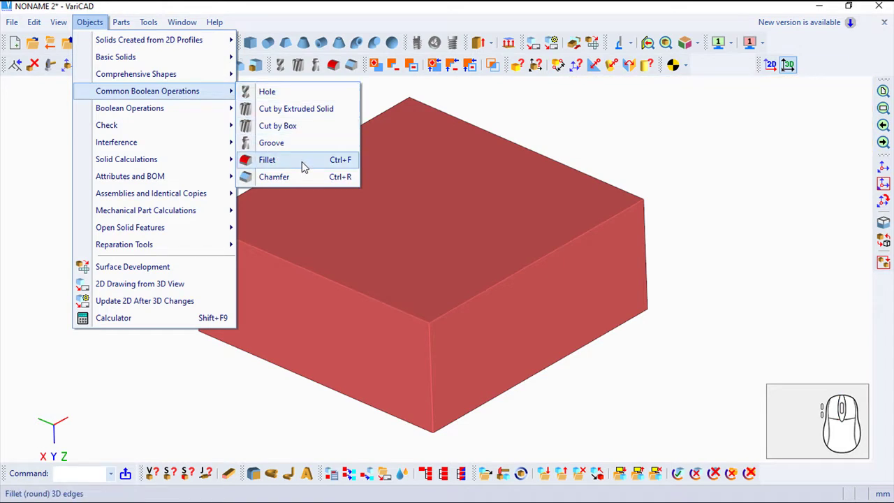
- Fillet the box's front vertical edge, accepting the default radius
click(309, 167)
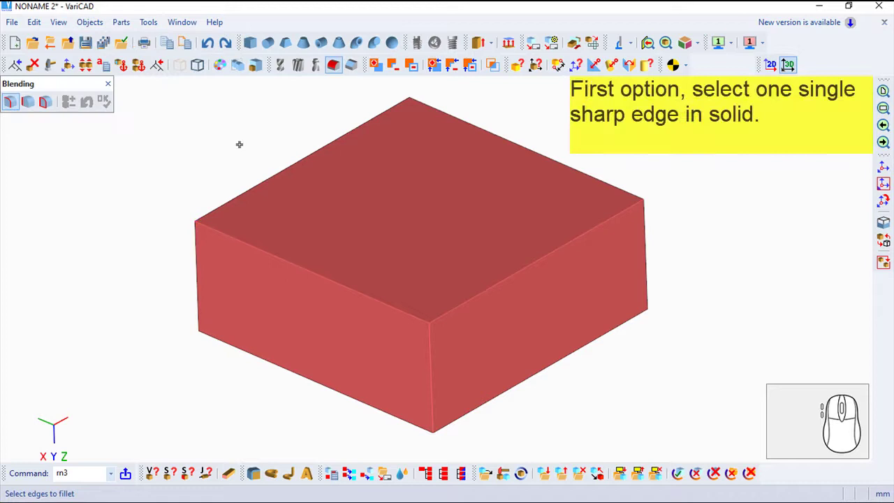
click(37, 109)
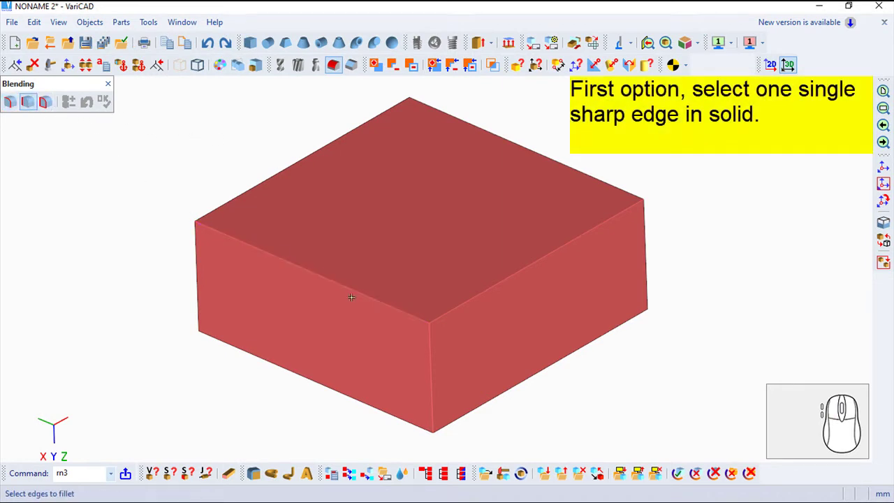
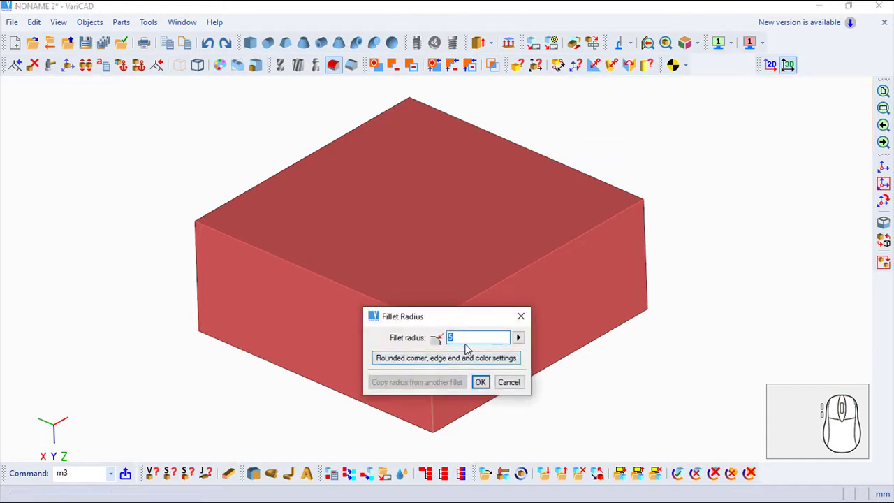
click(489, 389)
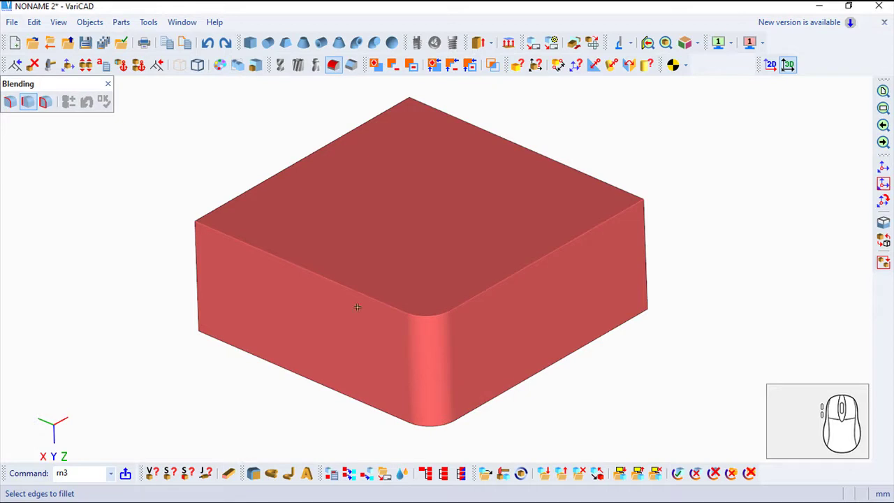
- Fillet the top edges as one continuous tangent chain using the same radius
click(17, 112)
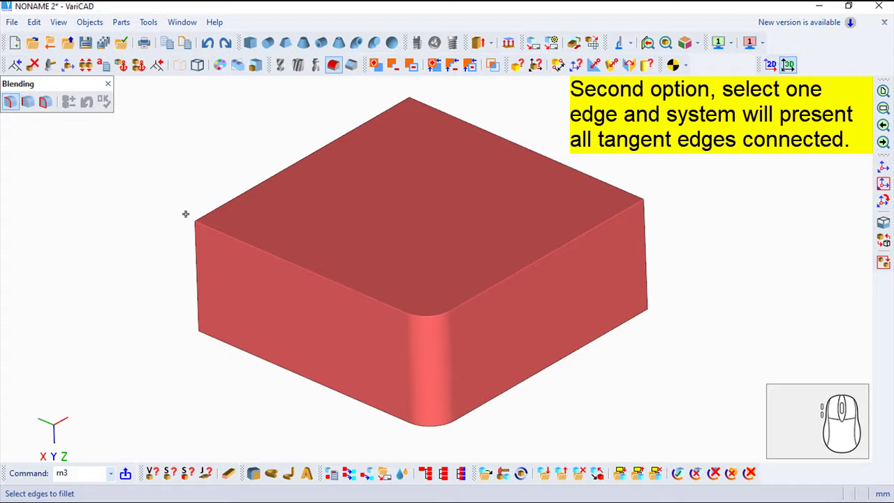
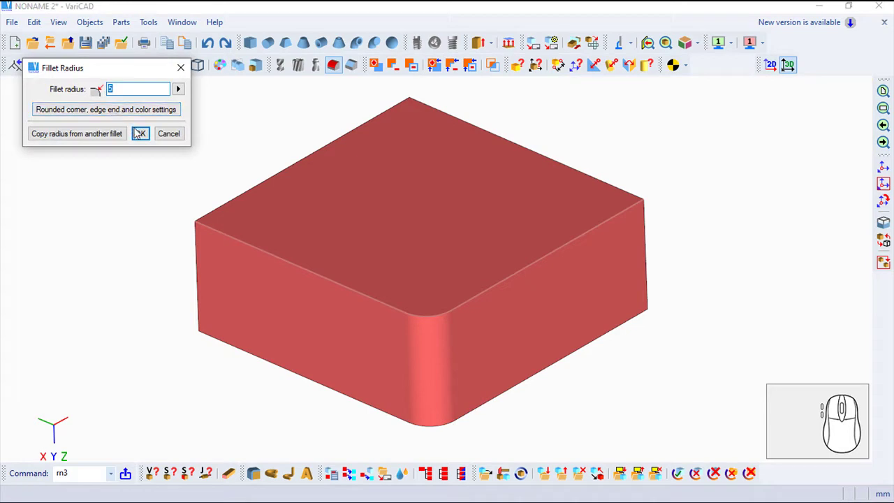
click(143, 137)
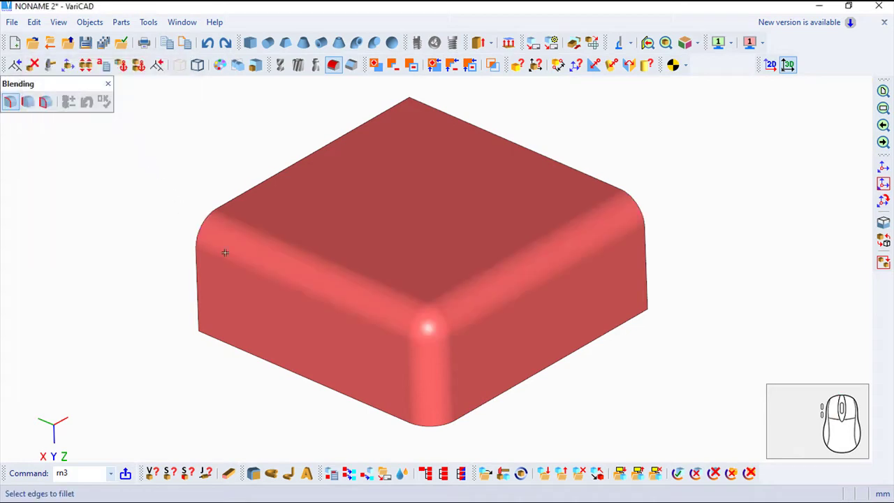
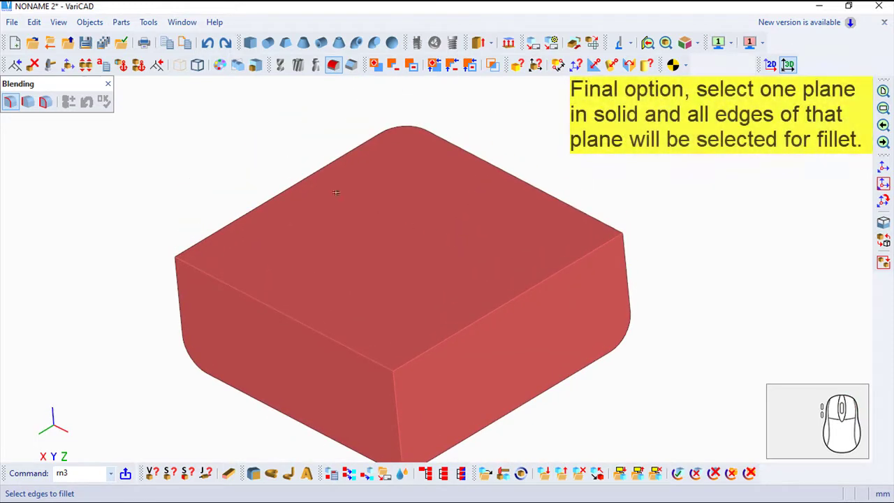
- Fillet all edges bounding the box's top face via the whole-face option, default radius
click(56, 102)
click(160, 61)
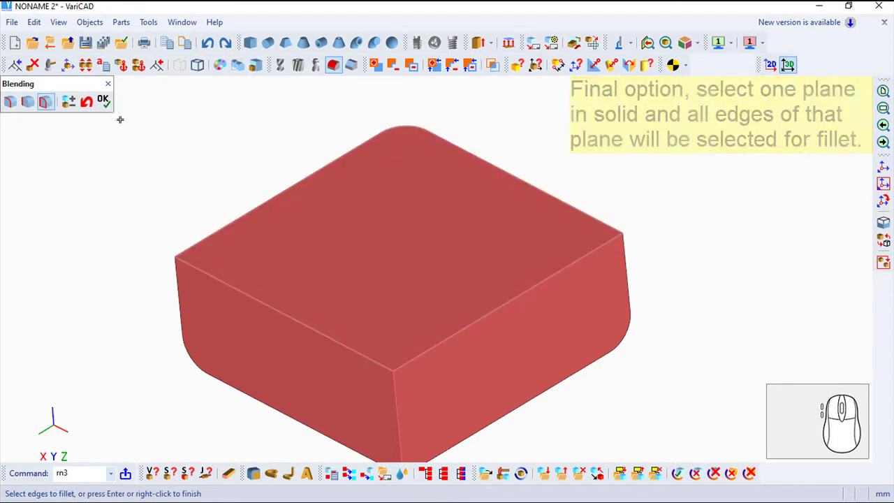
click(117, 111)
click(150, 132)
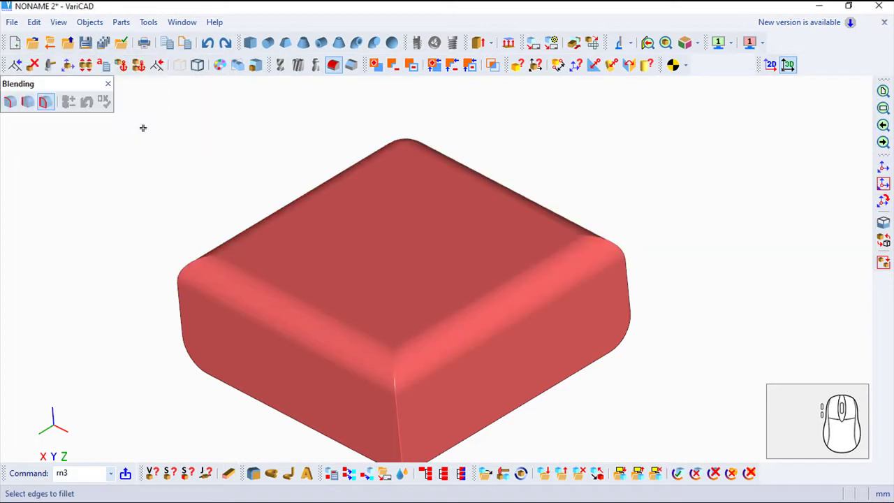